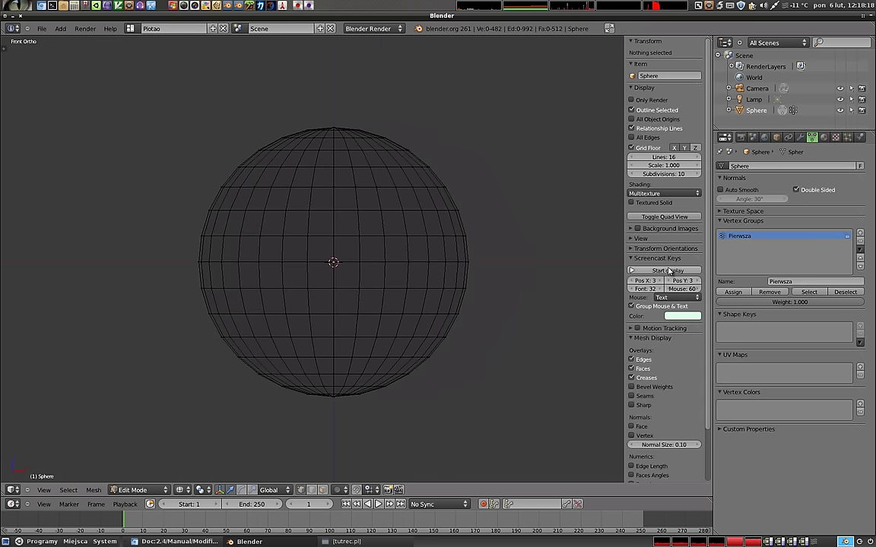
- Hide the sidebar, select the Pierwsza group's vertices to verify the left half, then deselect them
key("n")
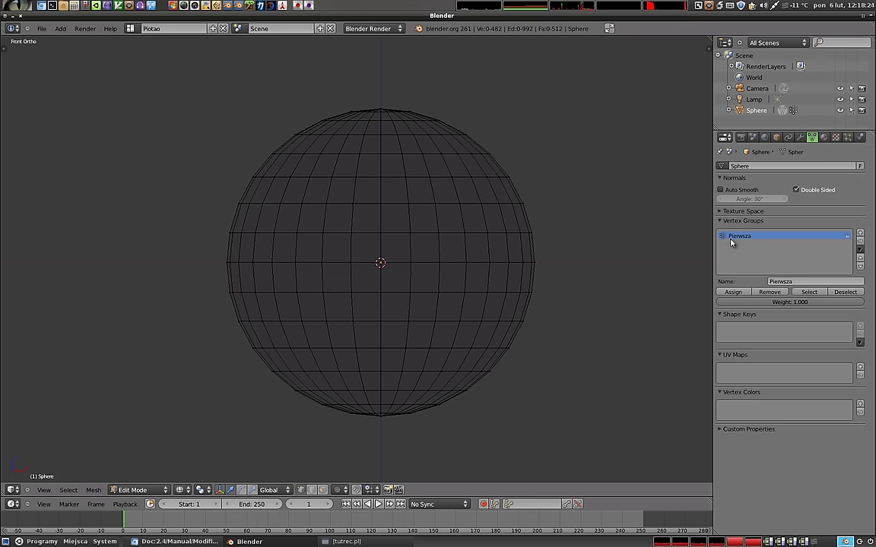
left_click(824, 294)
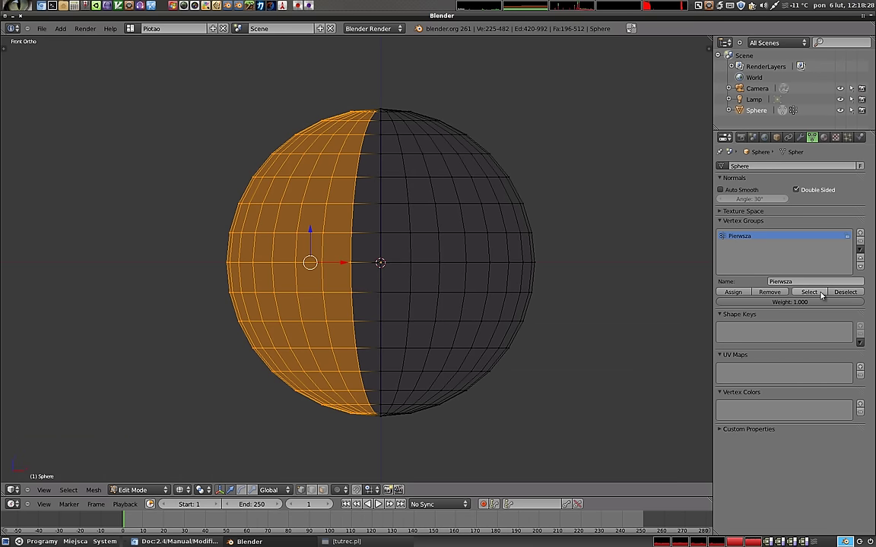
left_click(843, 294)
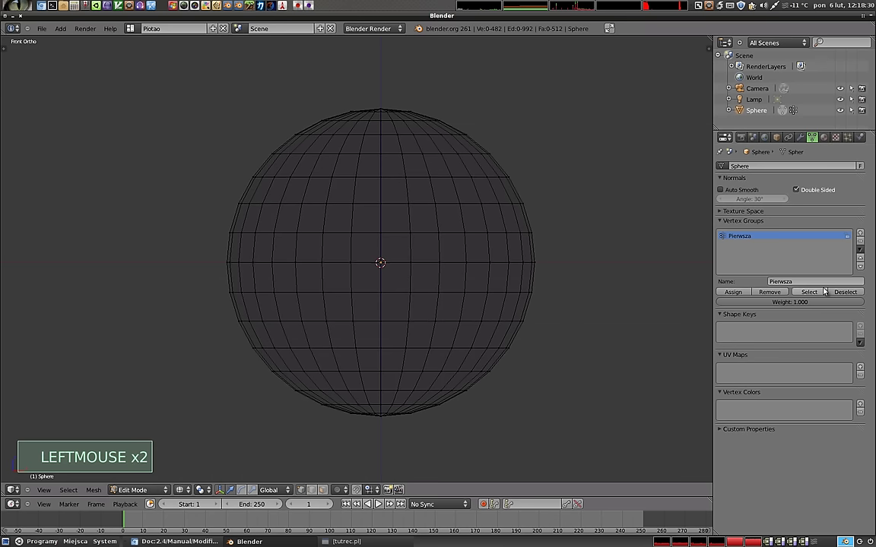
- Box-select the equator ring and assign it to a new vertex group named Srednica
key("b")
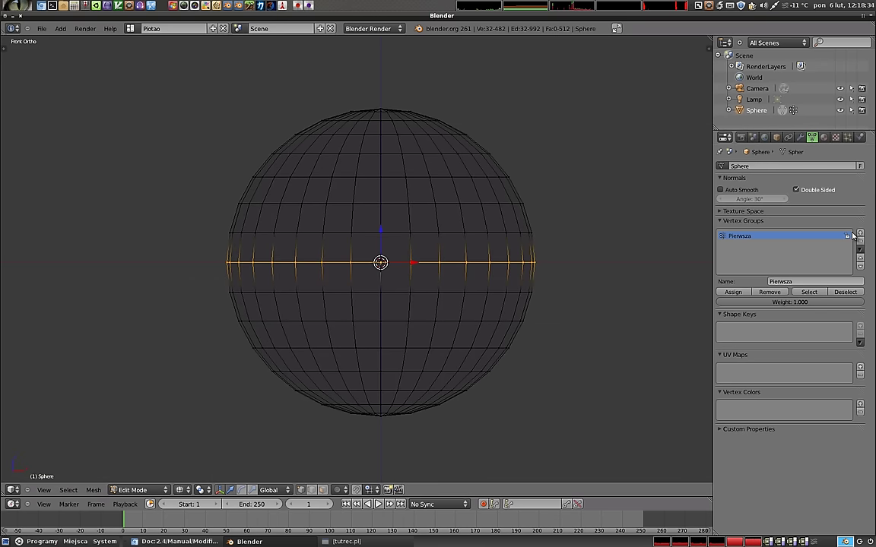
left_click(859, 235)
left_click(791, 285)
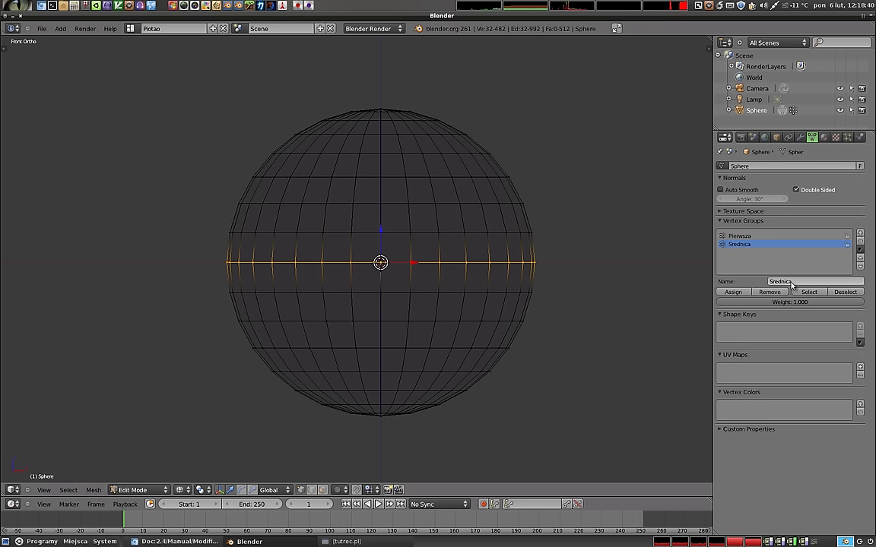
left_click(744, 292)
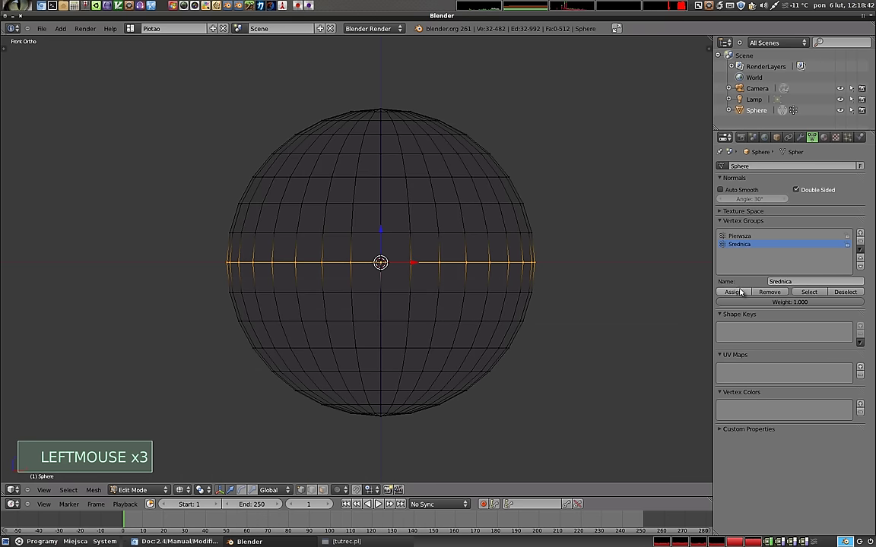
left_click(841, 293)
- Toggle Select and Deselect repeatedly to verify the Srednica group holds the equator ring
left_click(819, 294)
left_click(839, 292)
left_click(824, 293)
left_click(837, 293)
left_click(828, 292)
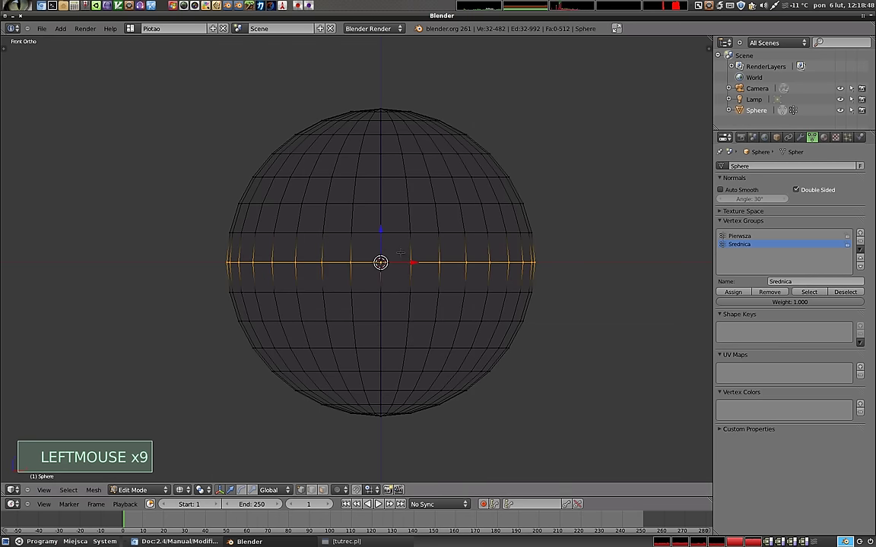
- Select Pierwsza's left-half vertices, then make Srednica active to combine both groups in the selection
left_click(744, 238)
left_click(819, 293)
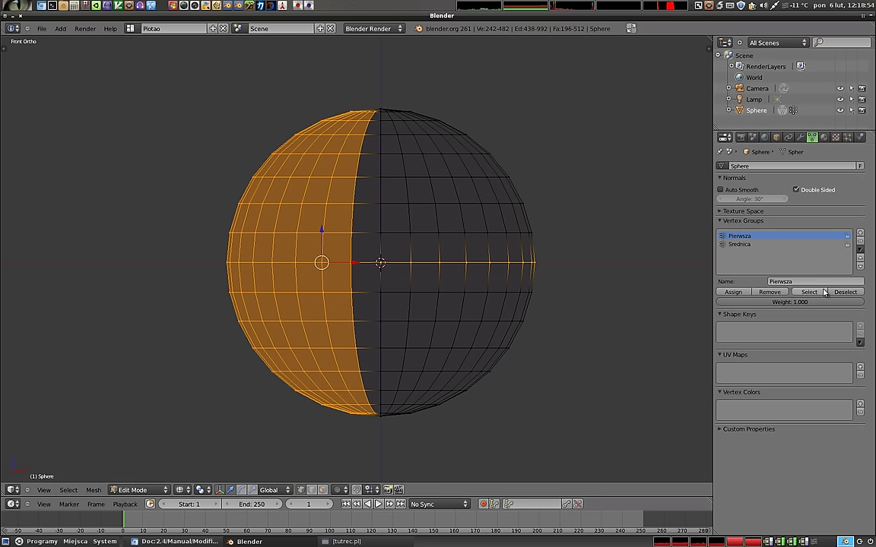
left_click(742, 245)
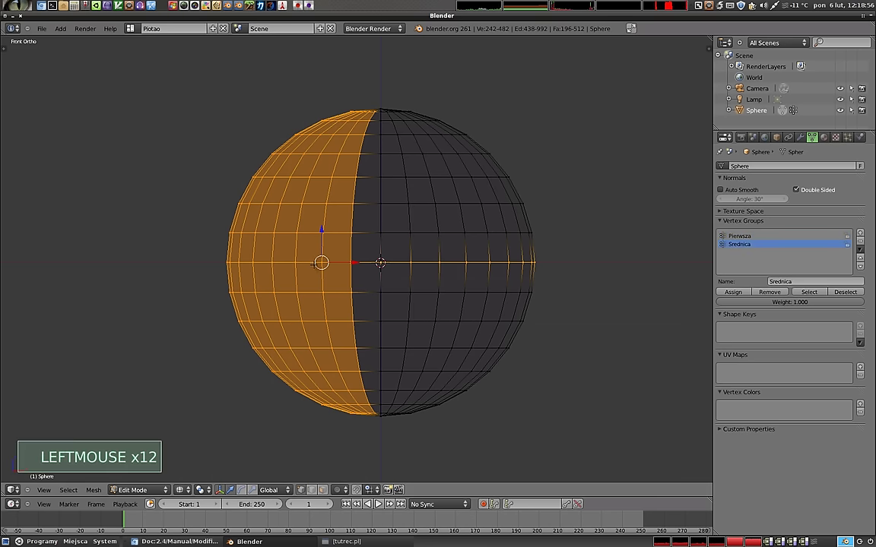
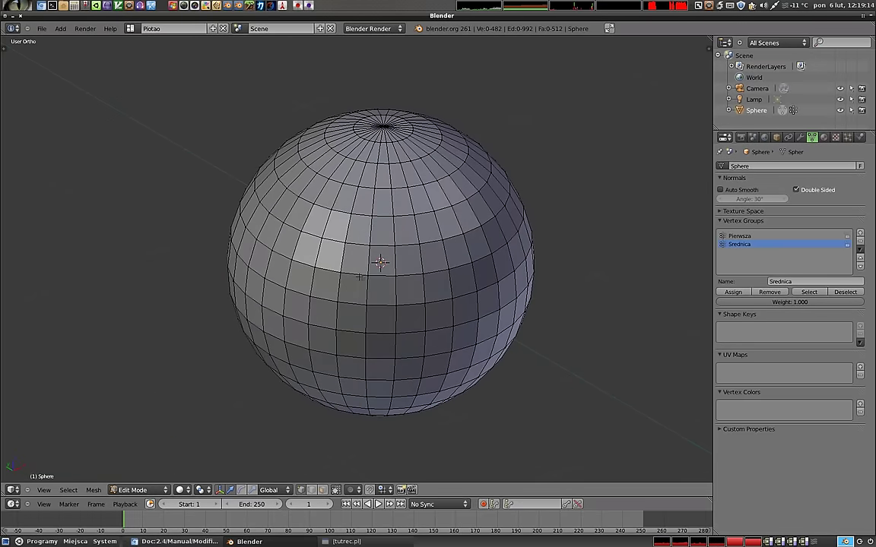
- Add a Mask modifier in Vertex Group mode with Pierwsza as its group
left_click(804, 139)
left_click(785, 179)
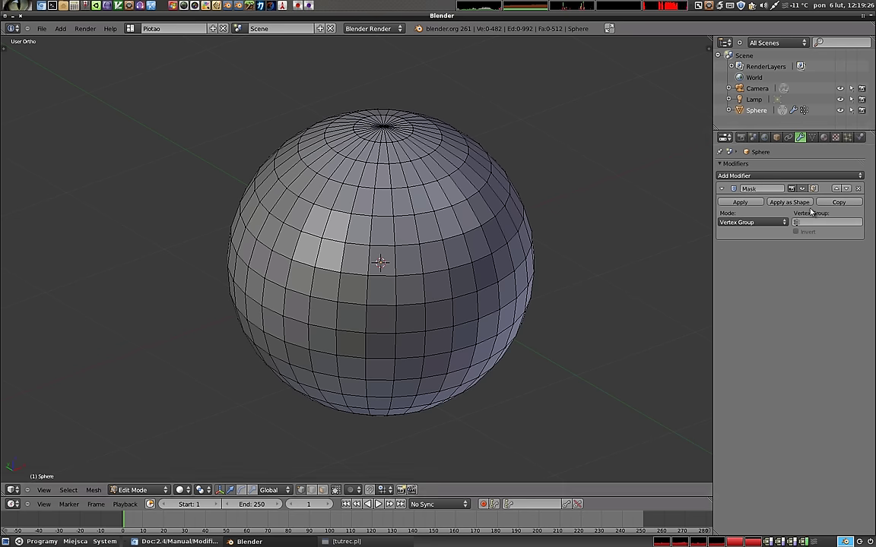
left_click(796, 222)
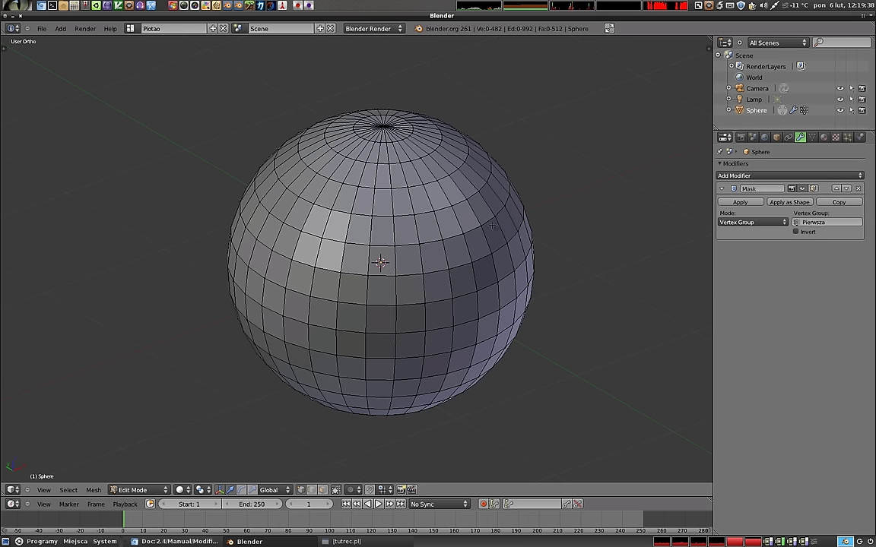
key("Tab")
middle_click(487, 288)
middle_click(500, 225)
middle_click(383, 269)
key("KP_1")
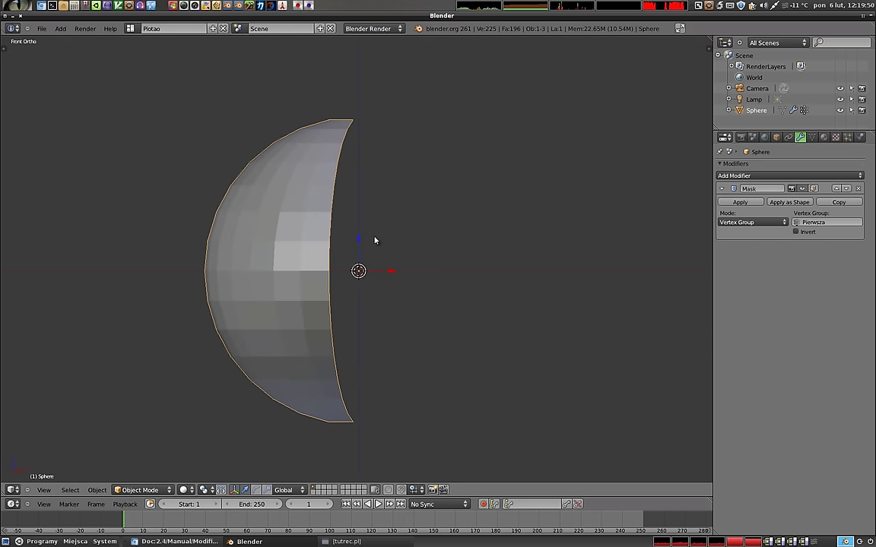
middle_click(398, 235)
middle_click(454, 242)
middle_click(297, 177)
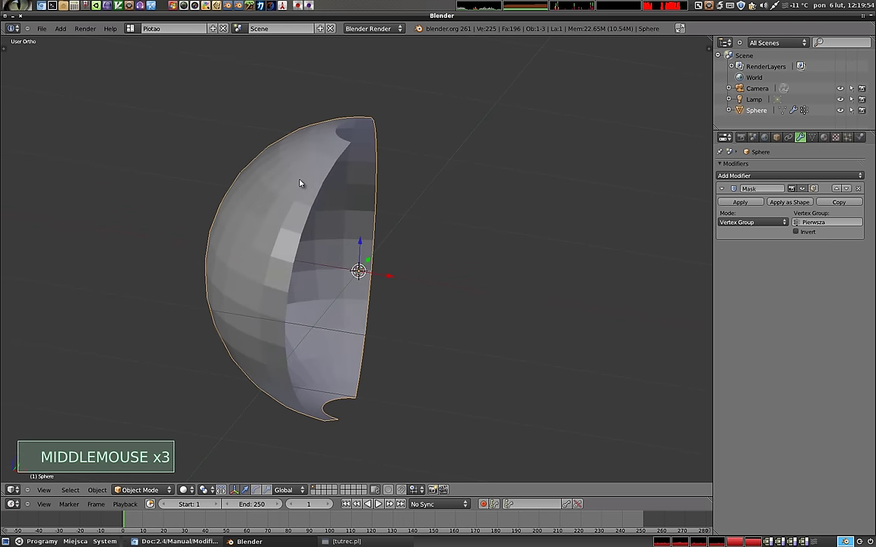
- Switch the Mask modifier's vertex group to Srednica and view the remaining equator ring from below
left_click(799, 223)
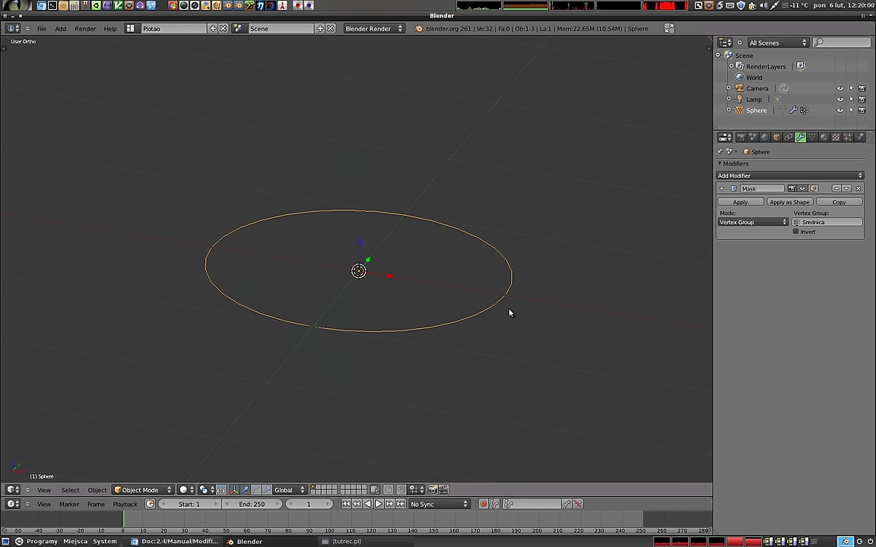
middle_click(413, 303)
middle_click(305, 274)
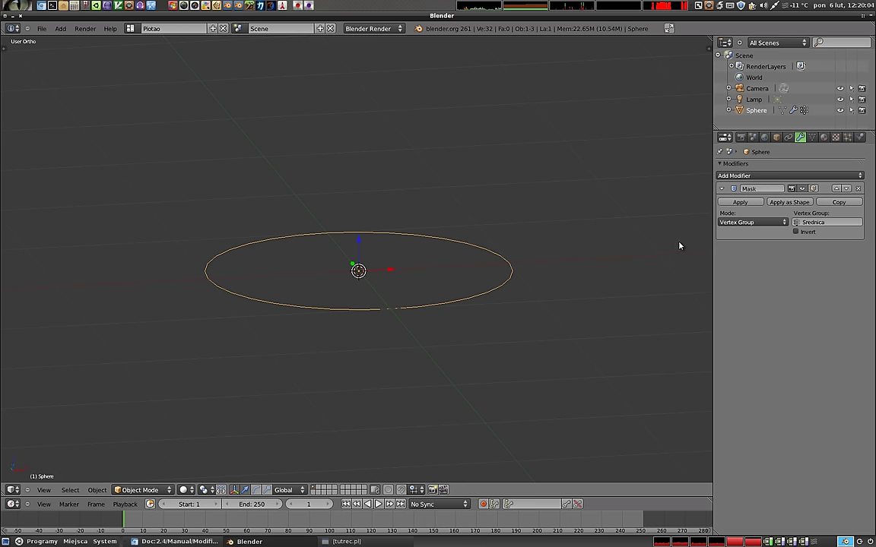
- Enable Invert on the Srednica mask, splitting the sphere into upper and lower hemispheres
left_click(797, 235)
middle_click(366, 321)
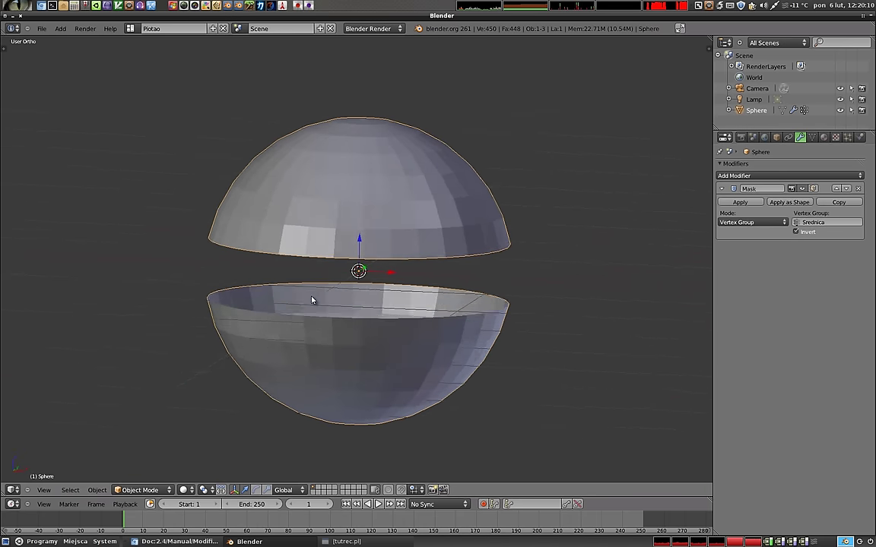
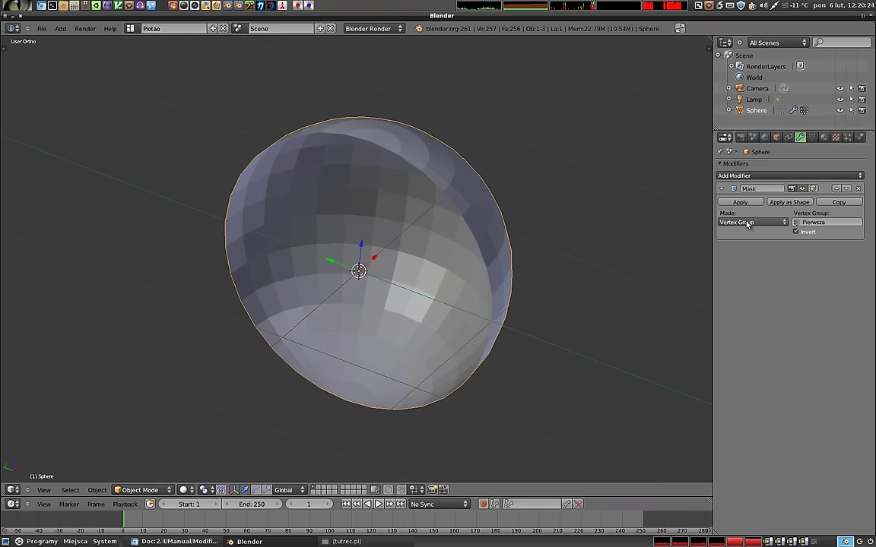
left_click(767, 225)
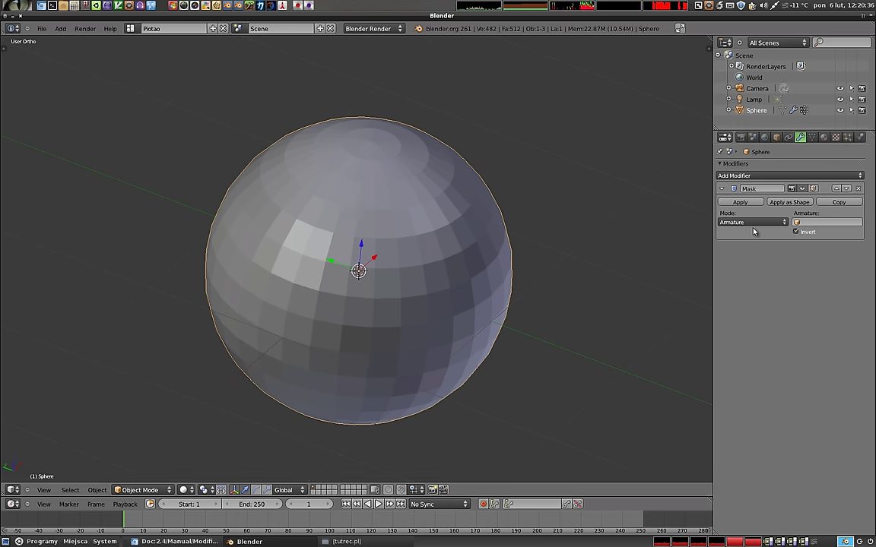
left_click(754, 225)
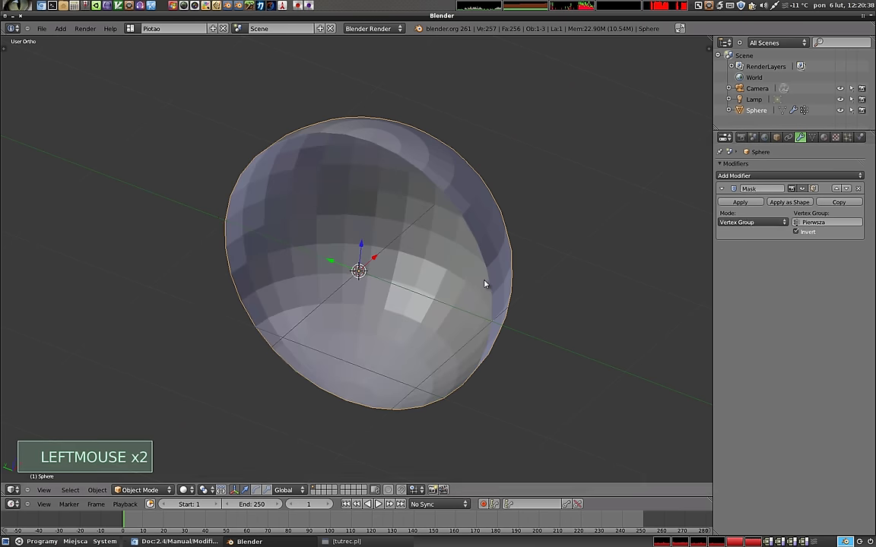